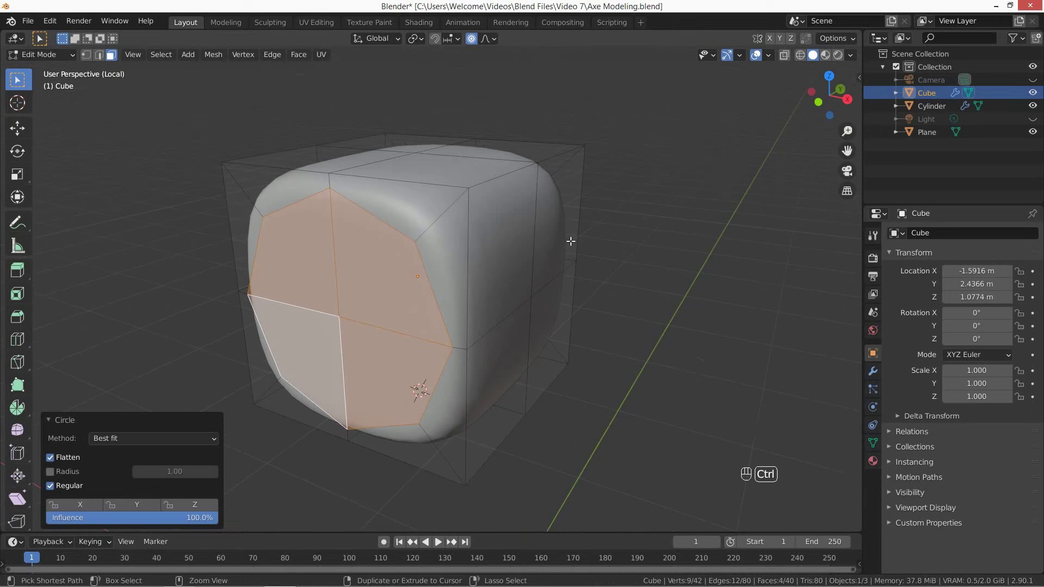
# Begin scaling the circular face ring on the subdivided cube, then cancel the resize.
pyautogui.press('s')
pyautogui.press('Escape')
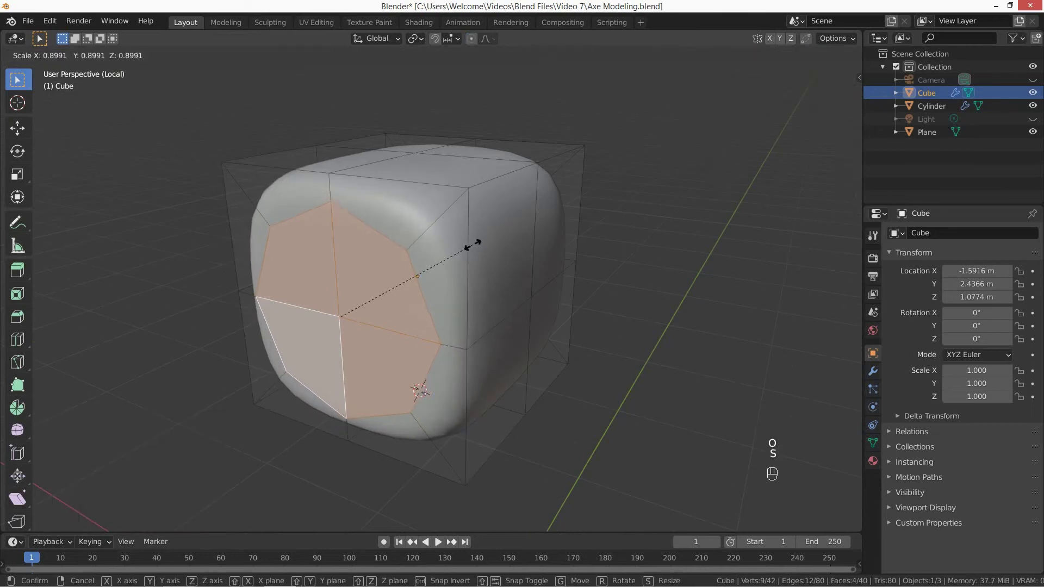
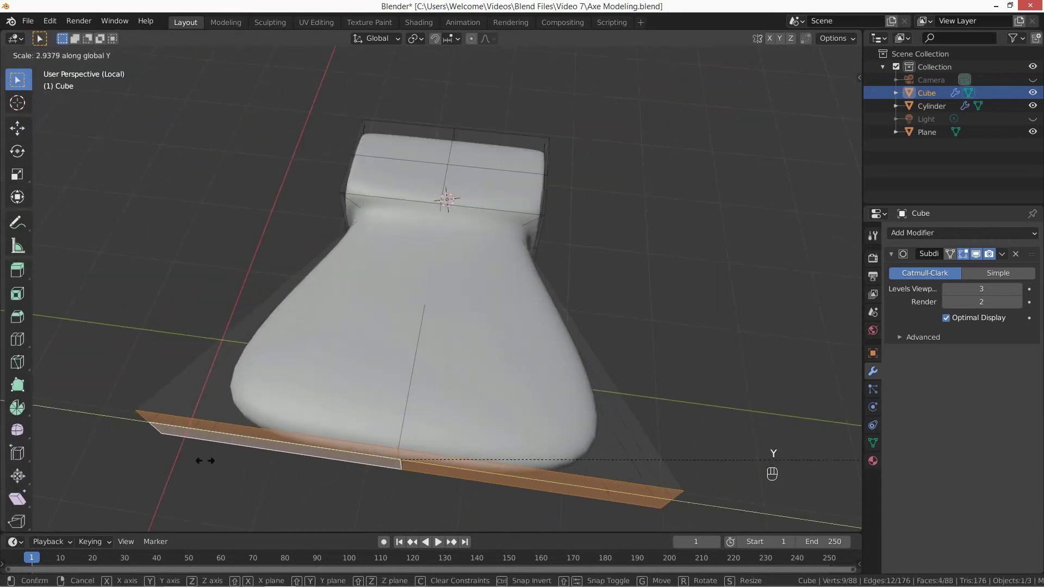
# Confirm the outward stretch that flares the blade end of the axe head.
pyautogui.click(252, 423)
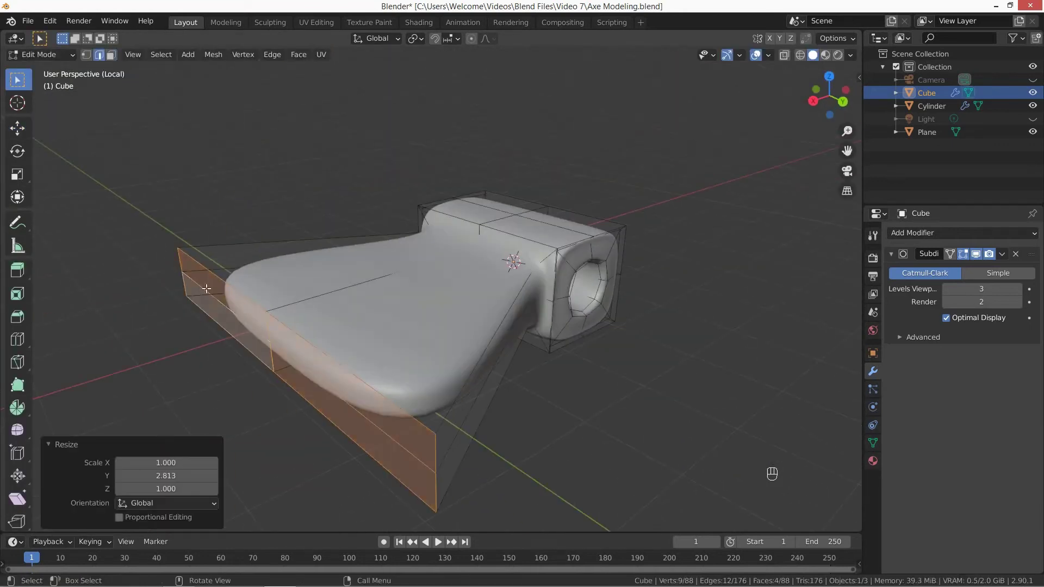
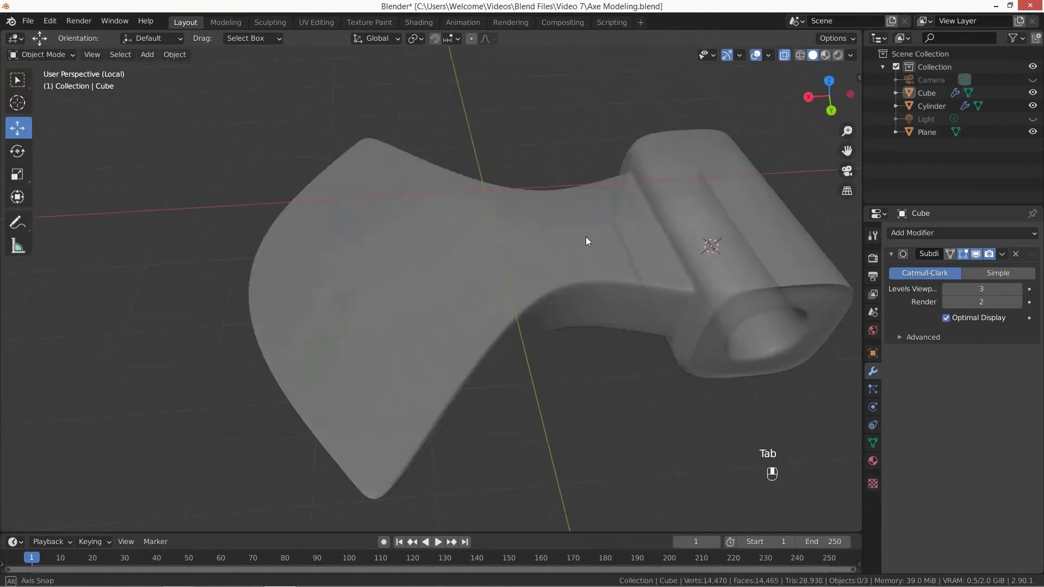
# Select in the viewport to begin shaping the cylindrical handle out of the socket.
pyautogui.click(726, 290)
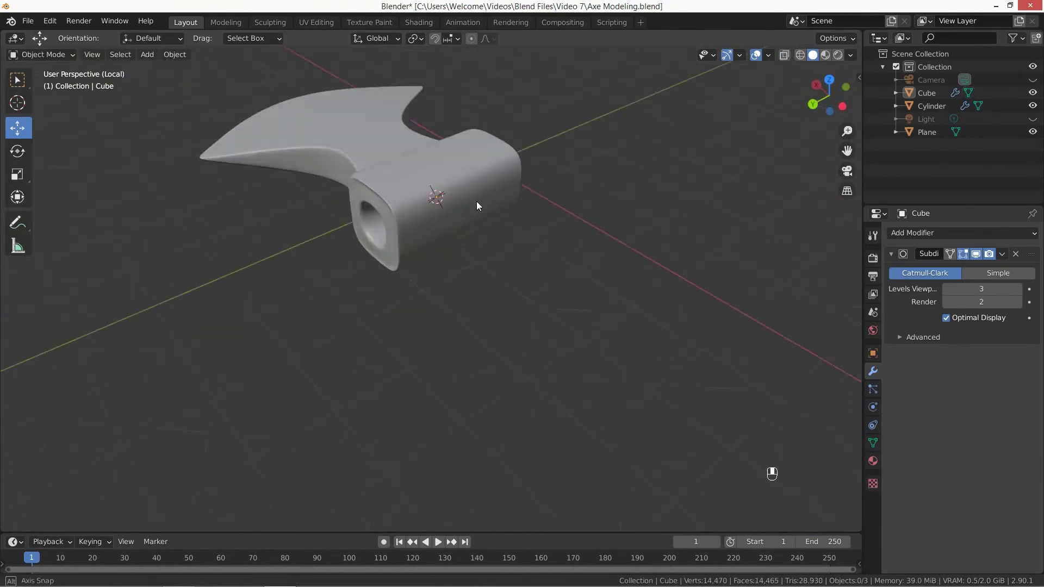
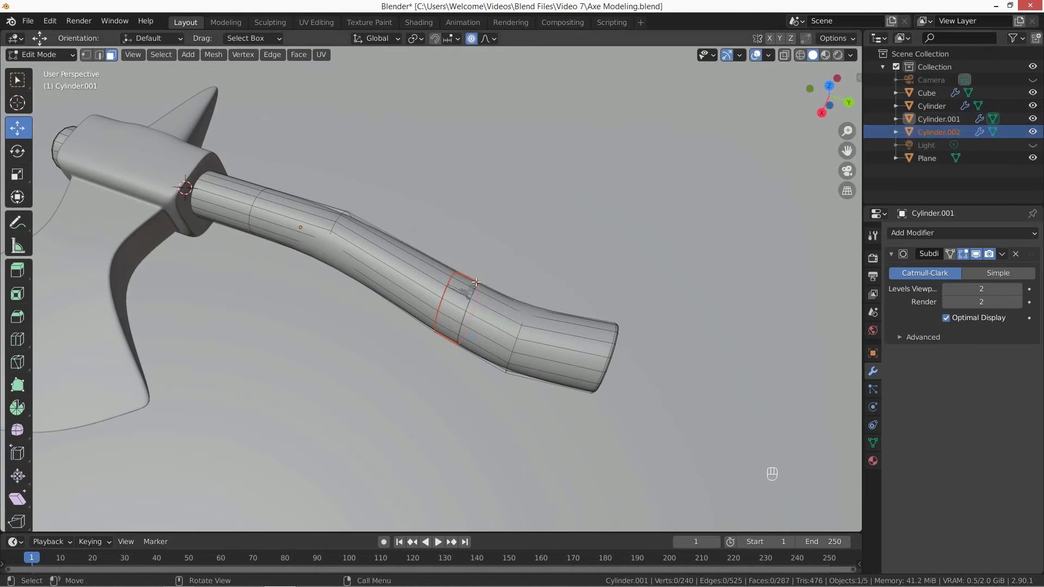
# Leave Edit Mode and scale the ring band up around the curved handle as a wrap.
pyautogui.press('Tab')
pyautogui.click(184, 59)
pyautogui.press('s')
pyautogui.click(528, 257)
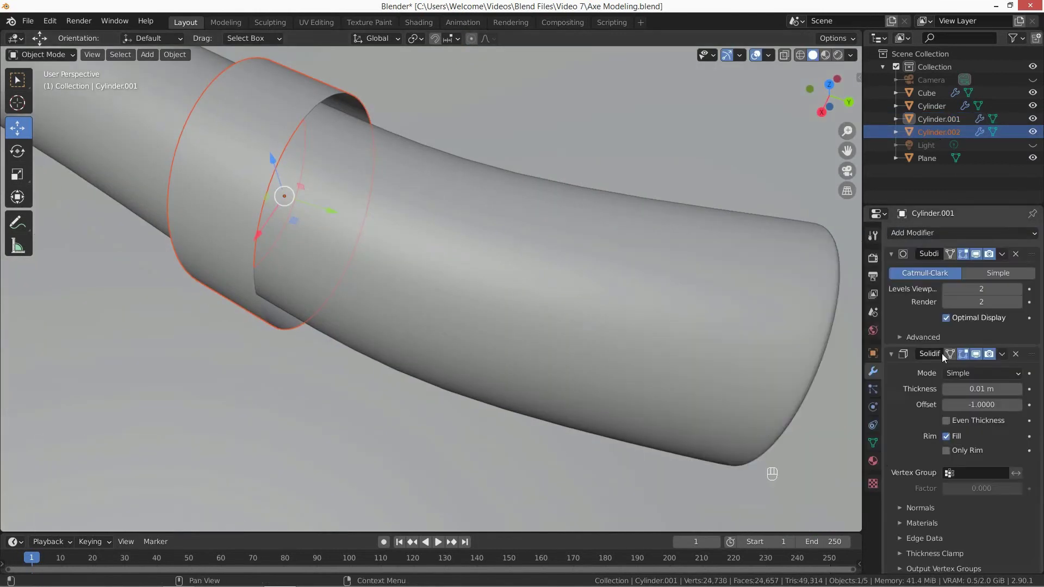
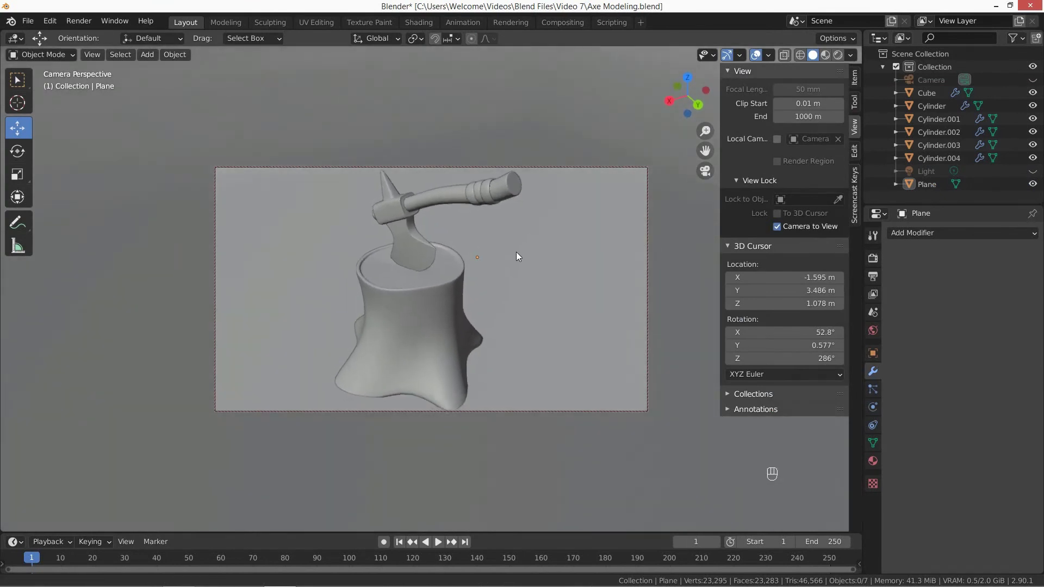
# Rescale the stump along Z and reposition the view around the axe.
pyautogui.moveTo(541, 250); pyautogui.dragTo(431, 315)
pyautogui.press('s')
pyautogui.press('z')
pyautogui.middleClick(415, 283)
pyautogui.middleClick(517, 244)
pyautogui.moveTo(528, 200); pyautogui.dragTo(489, 260)
# Duplicate the stump with Alt+D, place it beside the axe and rotate it about Z.
pyautogui.press('alt+d')
pyautogui.click(375, 326)
pyautogui.click(528, 271)
pyautogui.press('r')
pyautogui.press('z')
pyautogui.click(526, 234)
pyautogui.click(576, 250)
# Scale the second stump along Z, nudge it into place and check the camera view.
pyautogui.press('s')
pyautogui.press('z')
pyautogui.click(567, 191)
pyautogui.click(564, 184)
pyautogui.moveTo(528, 233); pyautogui.dragTo(632, 249)
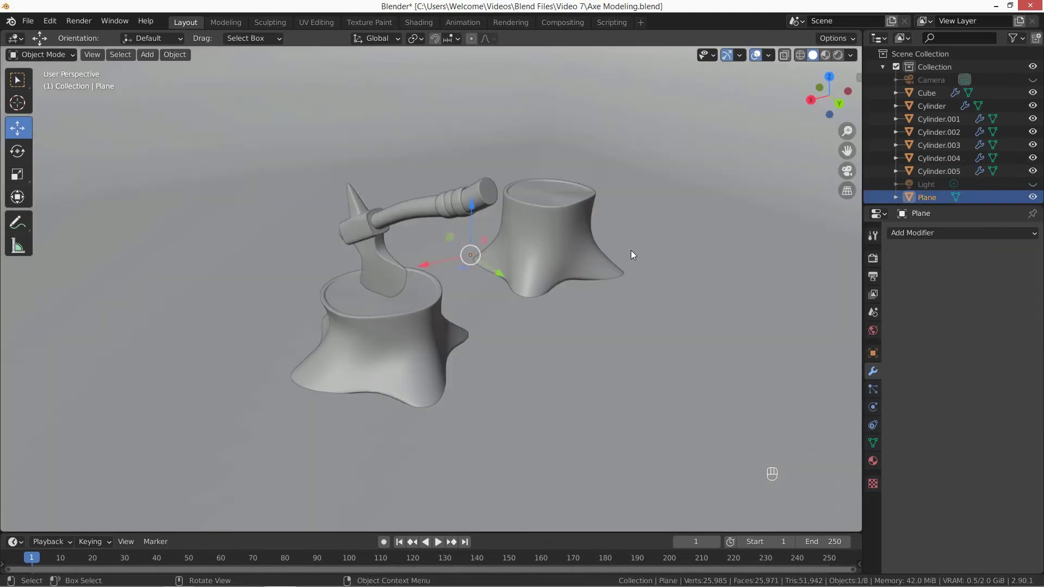
pyautogui.press('KP_0')
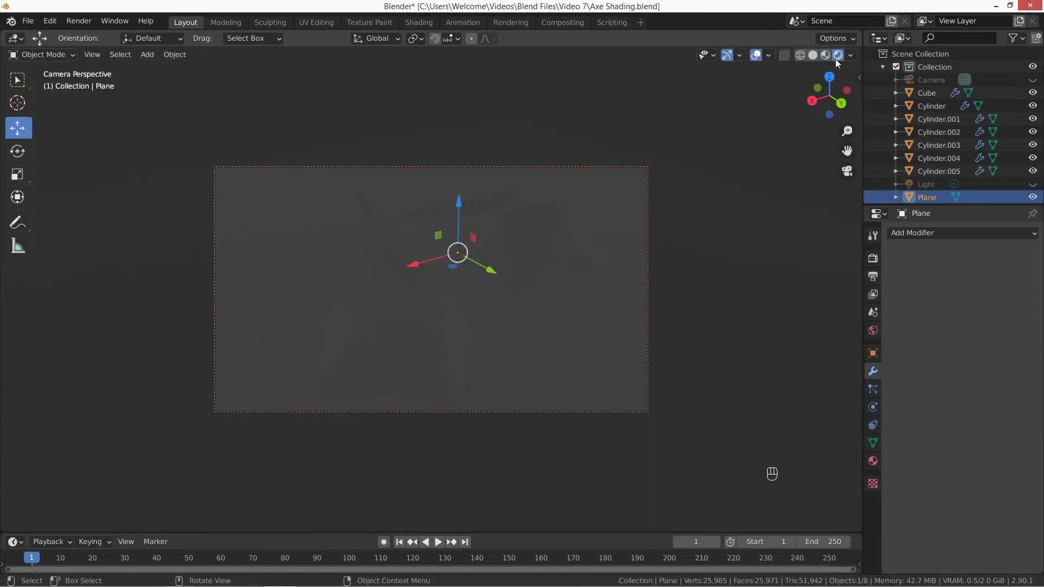
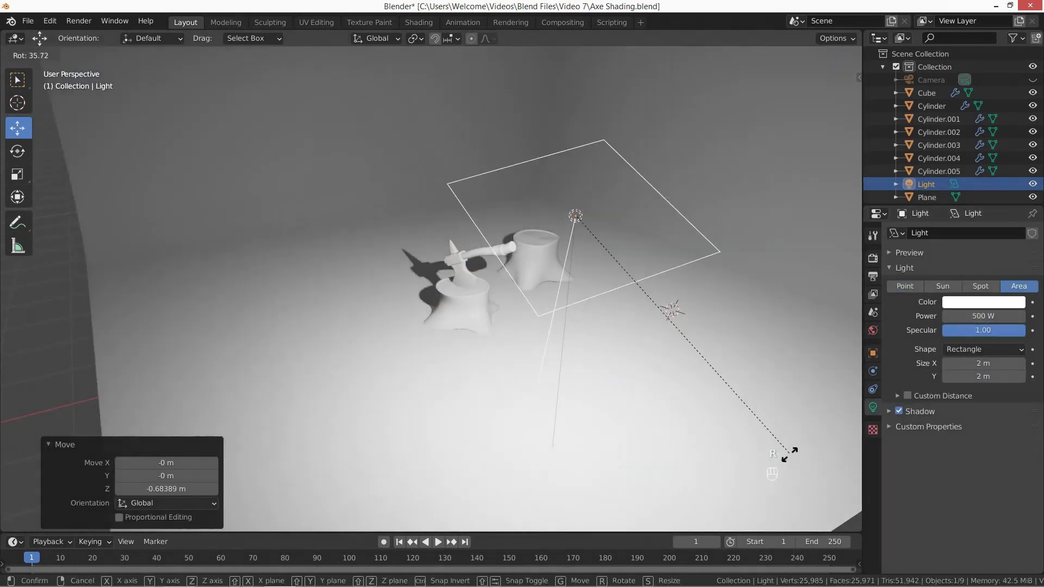
# Position the area light over the axe and stumps, checking it from the camera view.
pyautogui.middleClick(669, 321)
pyautogui.click(590, 325)
pyautogui.moveTo(595, 398); pyautogui.dragTo(695, 332)
pyautogui.press('KP_0')
pyautogui.middleClick(695, 332)
pyautogui.press('KP_0')
pyautogui.press('KP_0')
# Duplicate the area light with Shift+D, rotate the copy and view the lit scene through the camera.
pyautogui.middleClick(660, 252)
pyautogui.press('shift+d')
pyautogui.press('r')
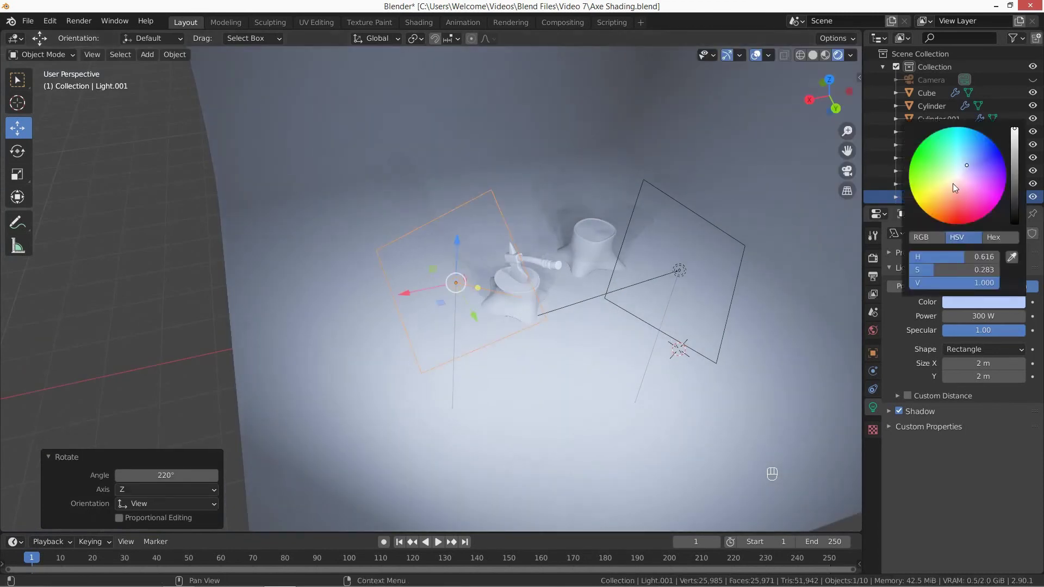
pyautogui.press('KP_0')
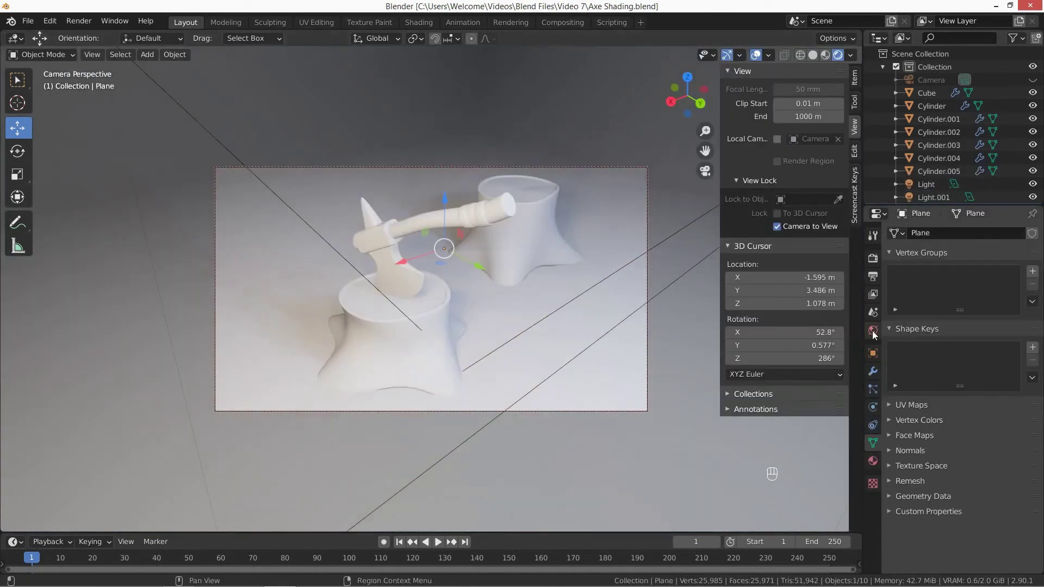
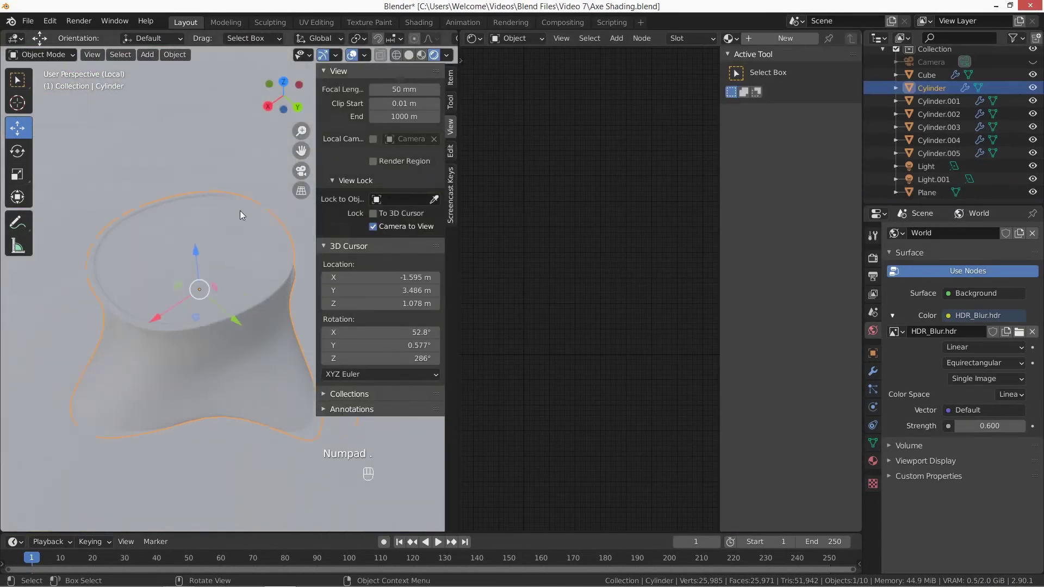
# Edit the stump mesh for its material faces and bring the shader node into view.
pyautogui.press('Tab')
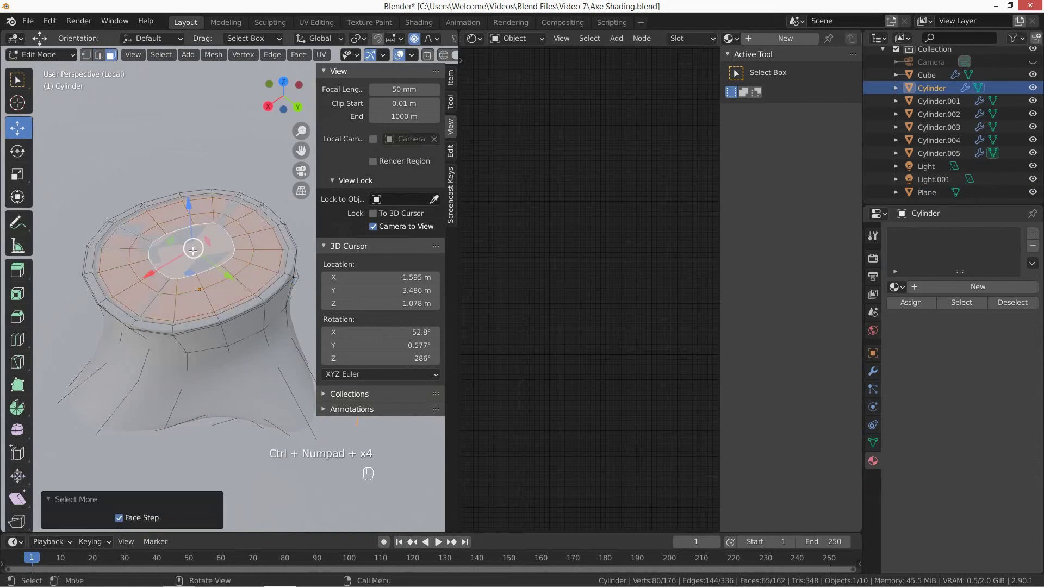
pyautogui.press('ctrl+KP_Subtract')
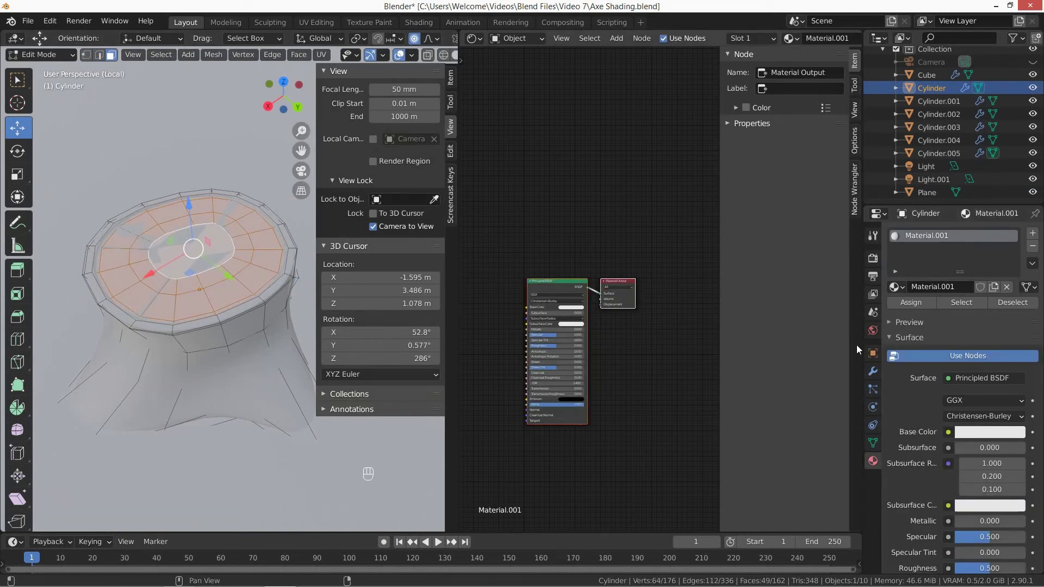
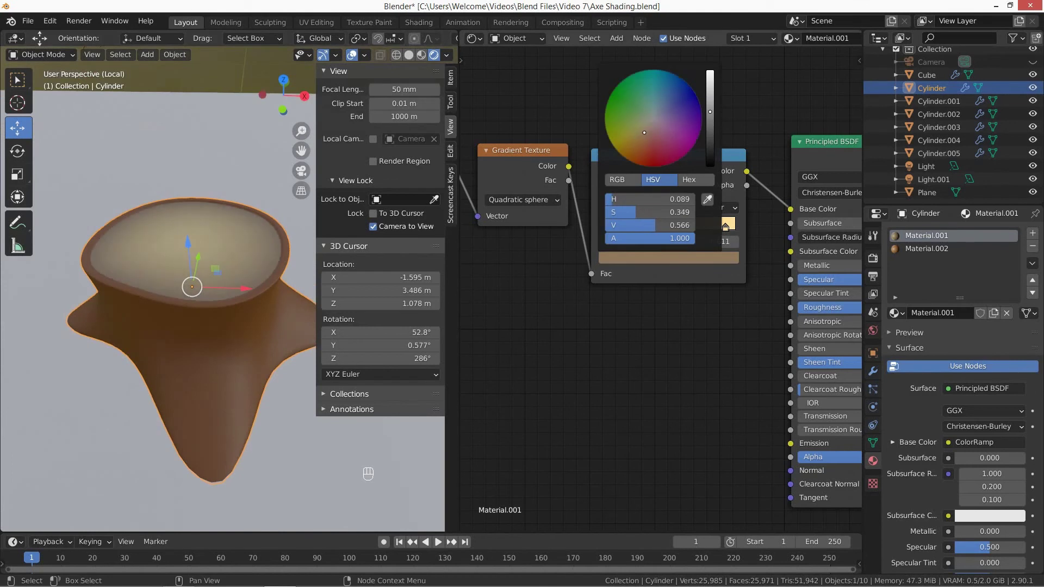
pyautogui.moveTo(583, 318); pyautogui.dragTo(399, 322)
# Give the stump sides Material.002 with a darker brown gradient colour and save the file.
pyautogui.click(223, 343)
pyautogui.click(723, 259)
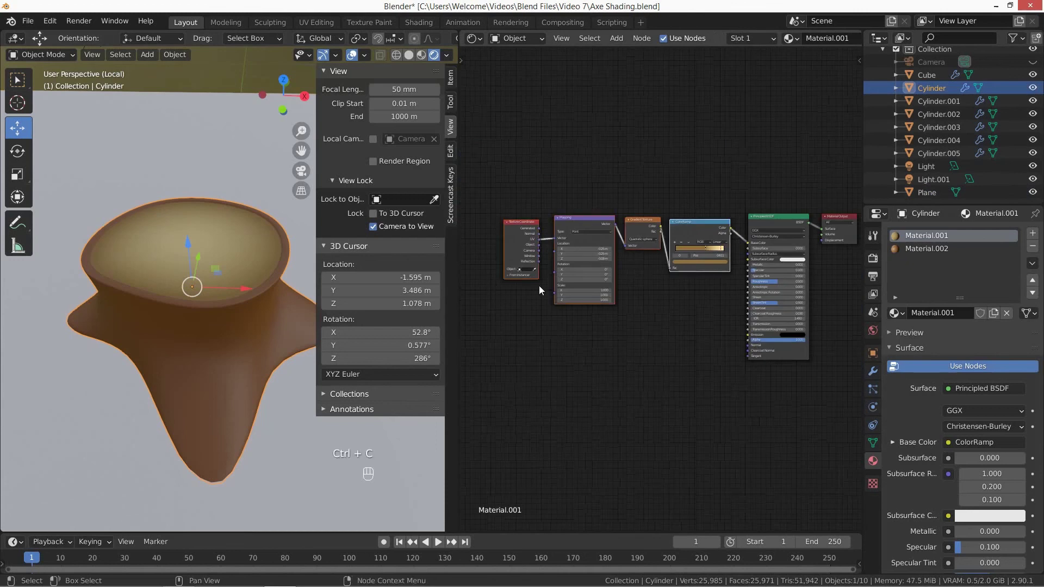
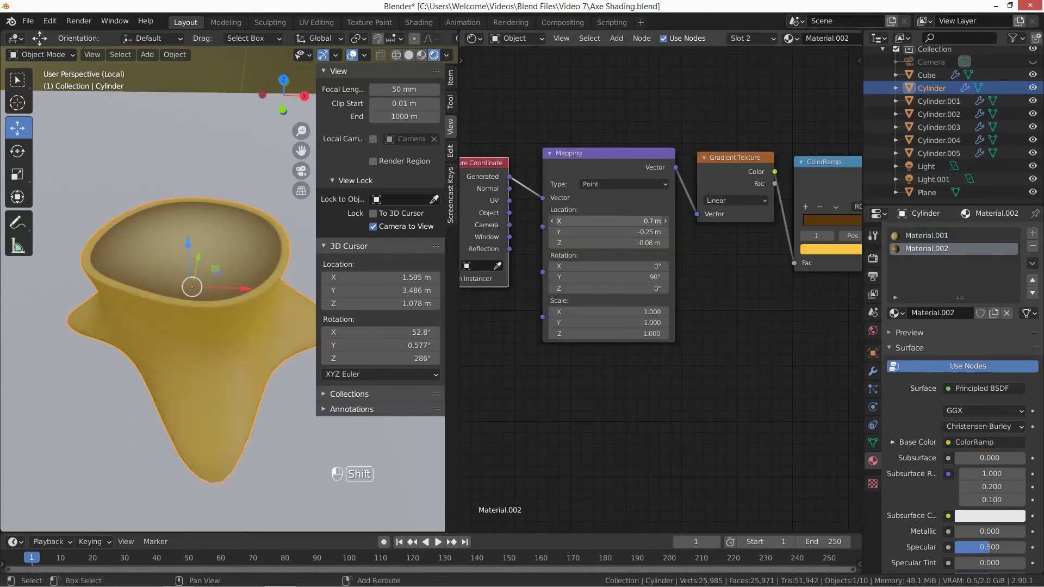
pyautogui.click(726, 249)
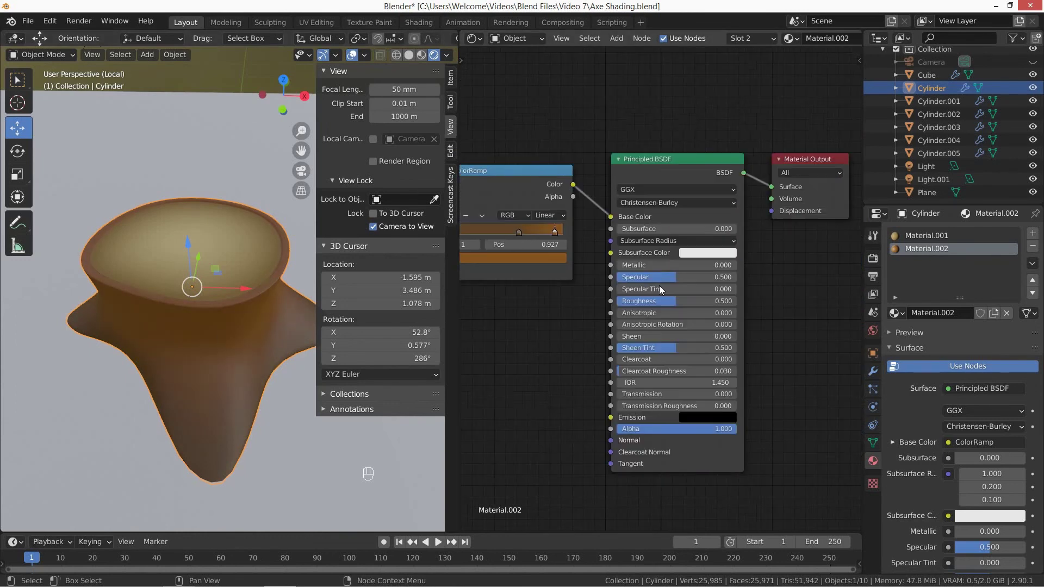
pyautogui.press('KP_Divide')
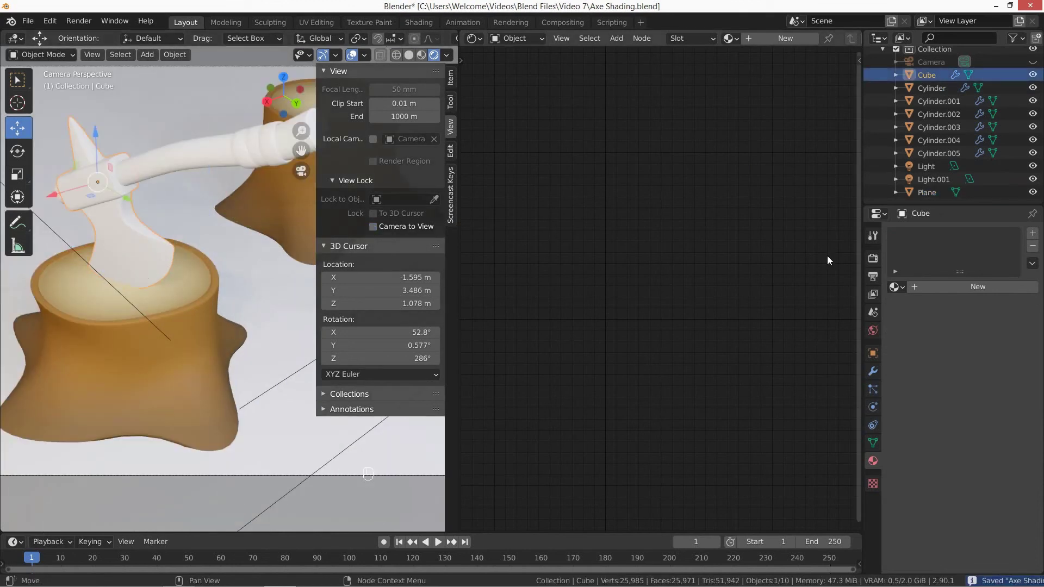
# Inspect the axe head up close and copy its material setup for the handle's wood gradient.
pyautogui.moveTo(741, 265); pyautogui.dragTo(723, 155)
pyautogui.press('n')
pyautogui.moveTo(296, 267); pyautogui.dragTo(677, 287)
pyautogui.click(684, 282)
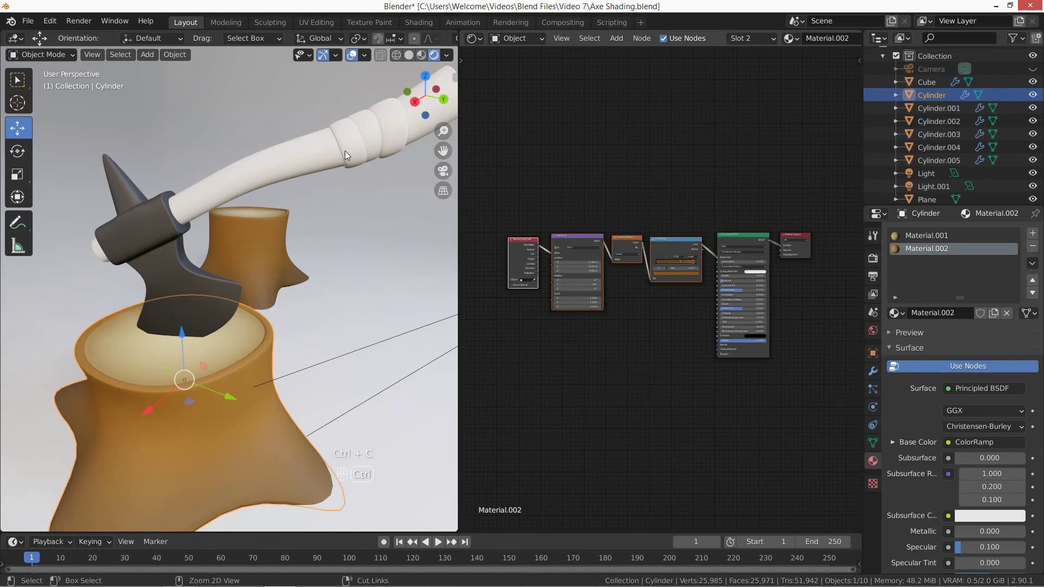
pyautogui.press('ctrl+c')
# Set the leather wraps' base colour to a dark reddish brown and return to the camera view.
pyautogui.moveTo(286, 265); pyautogui.dragTo(637, 262)
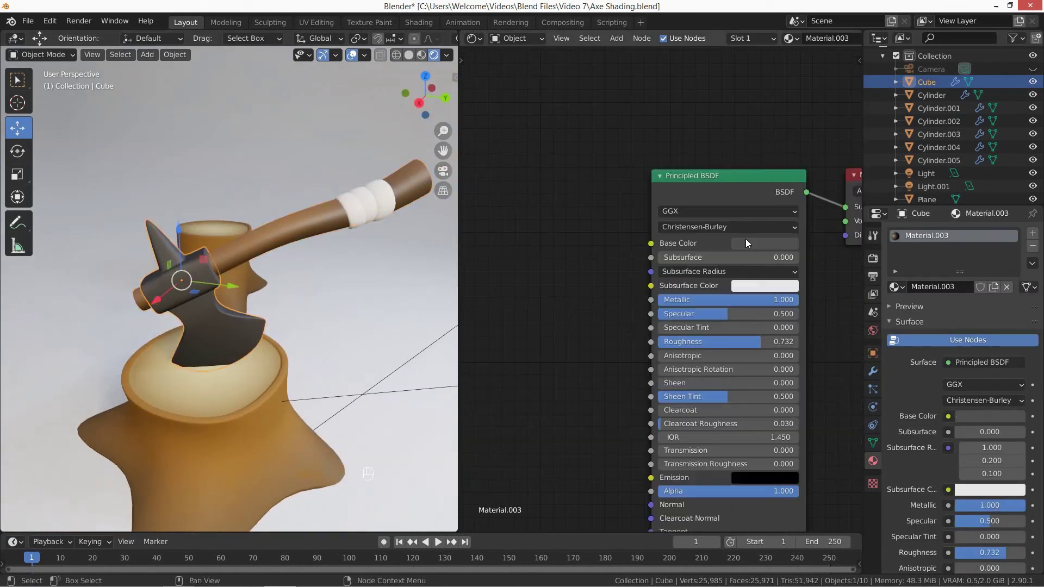
pyautogui.click(384, 197)
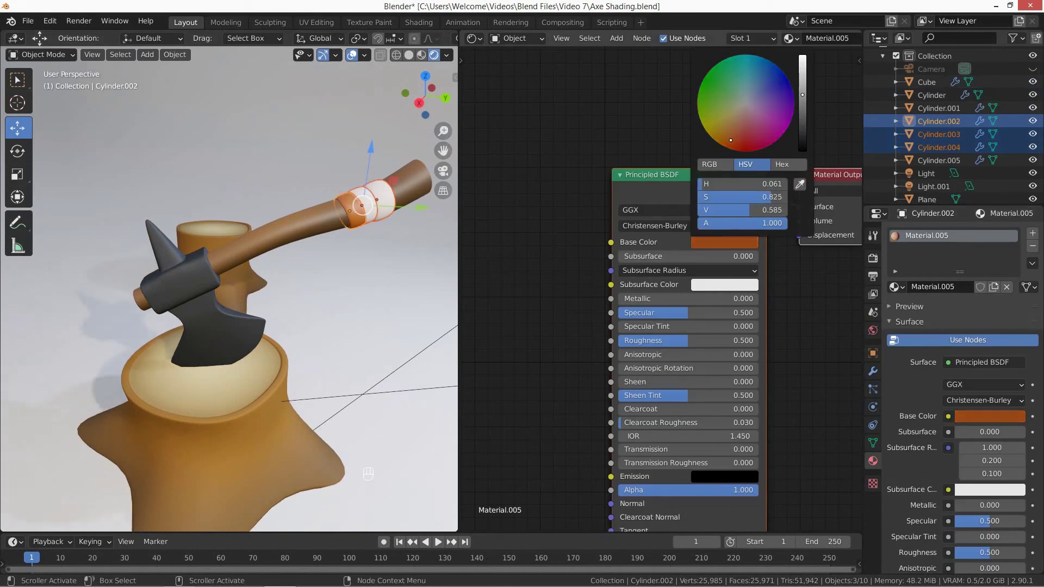
pyautogui.moveTo(375, 193); pyautogui.dragTo(343, 199)
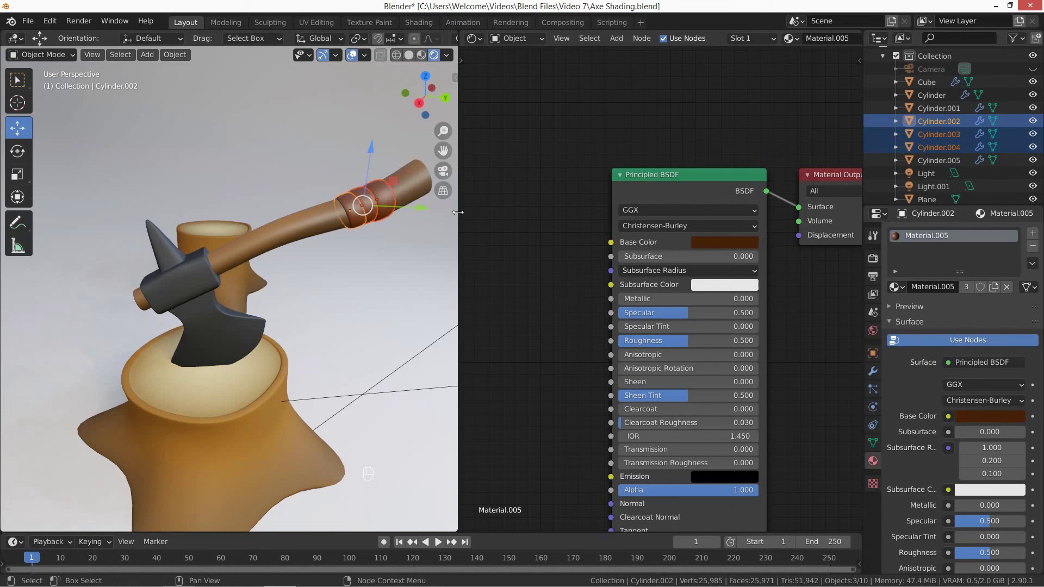
pyautogui.press('ctrl+t')
# Give the axe head a dark-to-silver colour ramp and preview the scene rendered in Cycles.
pyautogui.press('Delete')
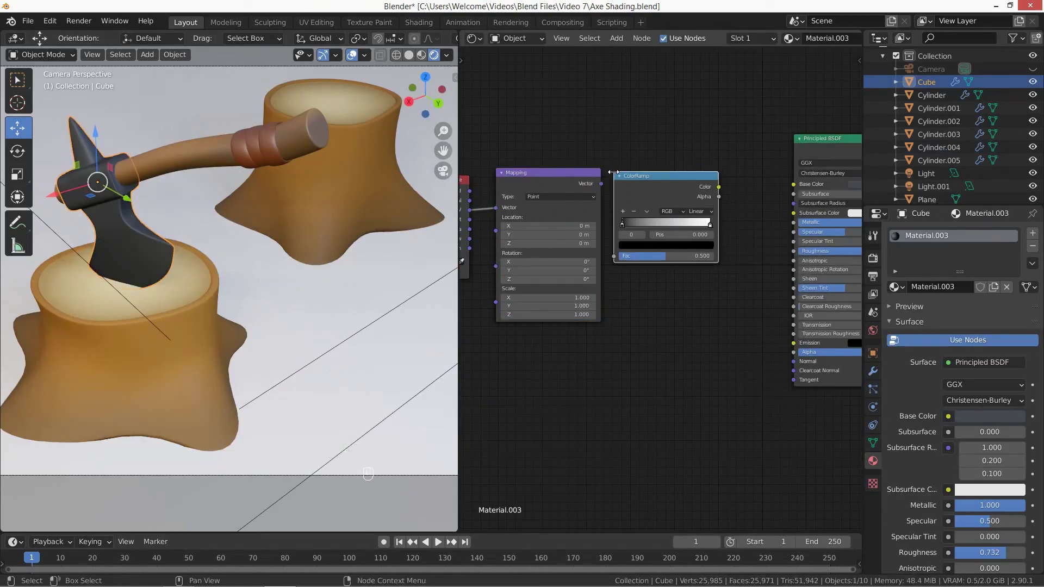
pyautogui.press('shift+a')
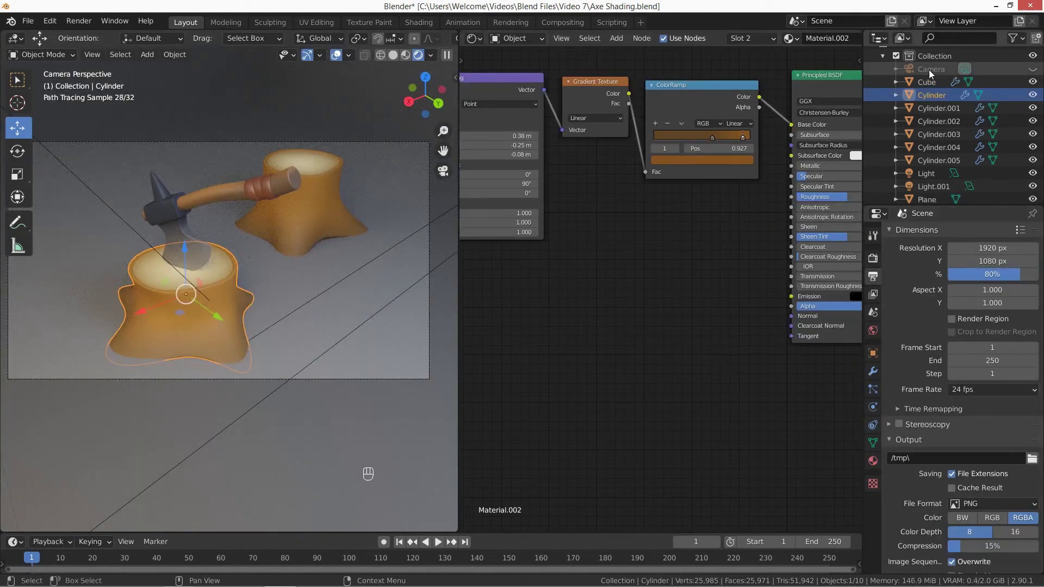
# Wire a MixRGB of two metal tones into the axe head's Base Color and start the F12 render.
pyautogui.moveTo(1022, 473); pyautogui.dragTo(679, 145)
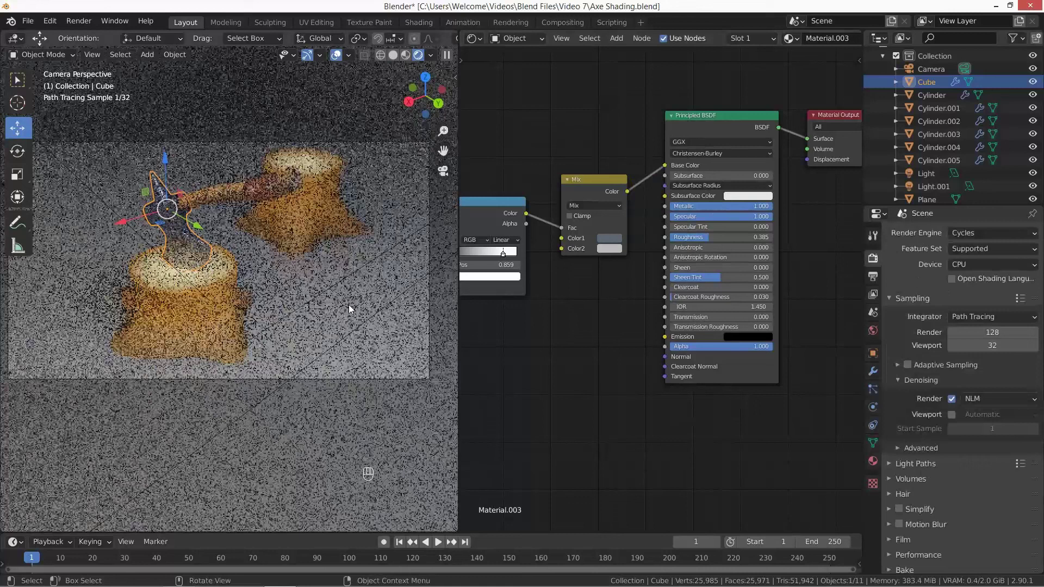